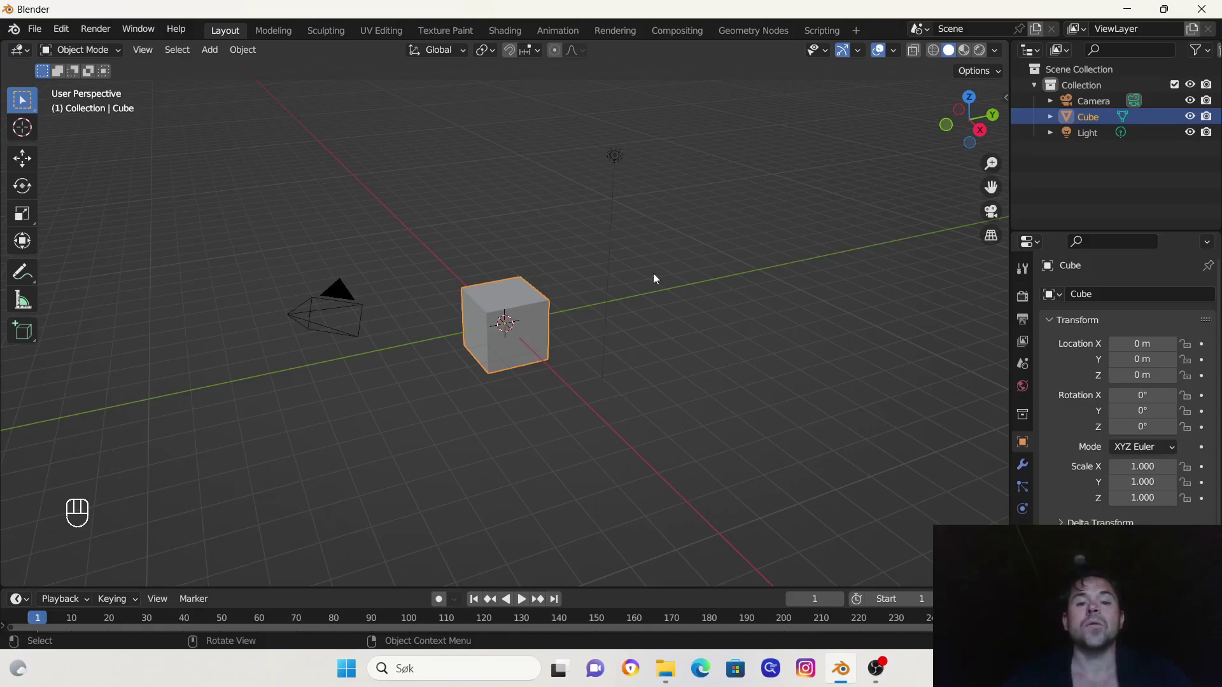
Delete the default cube, camera and light, then view the empty scene from the top
key(a)
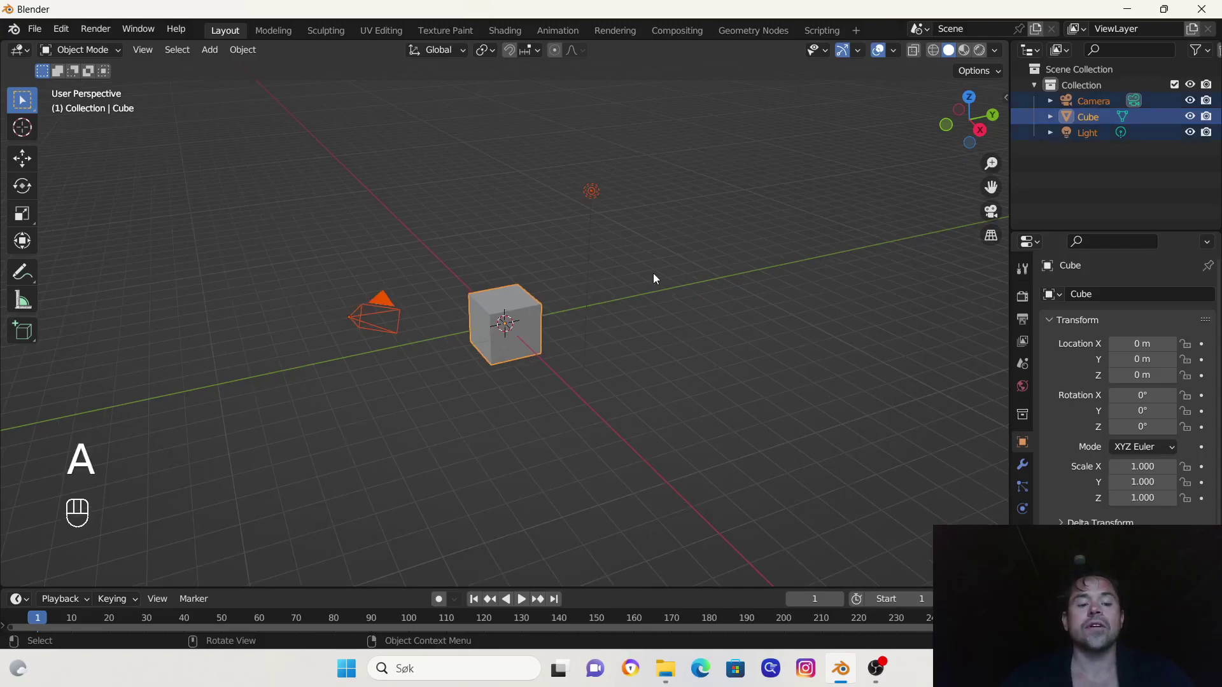
key(x)
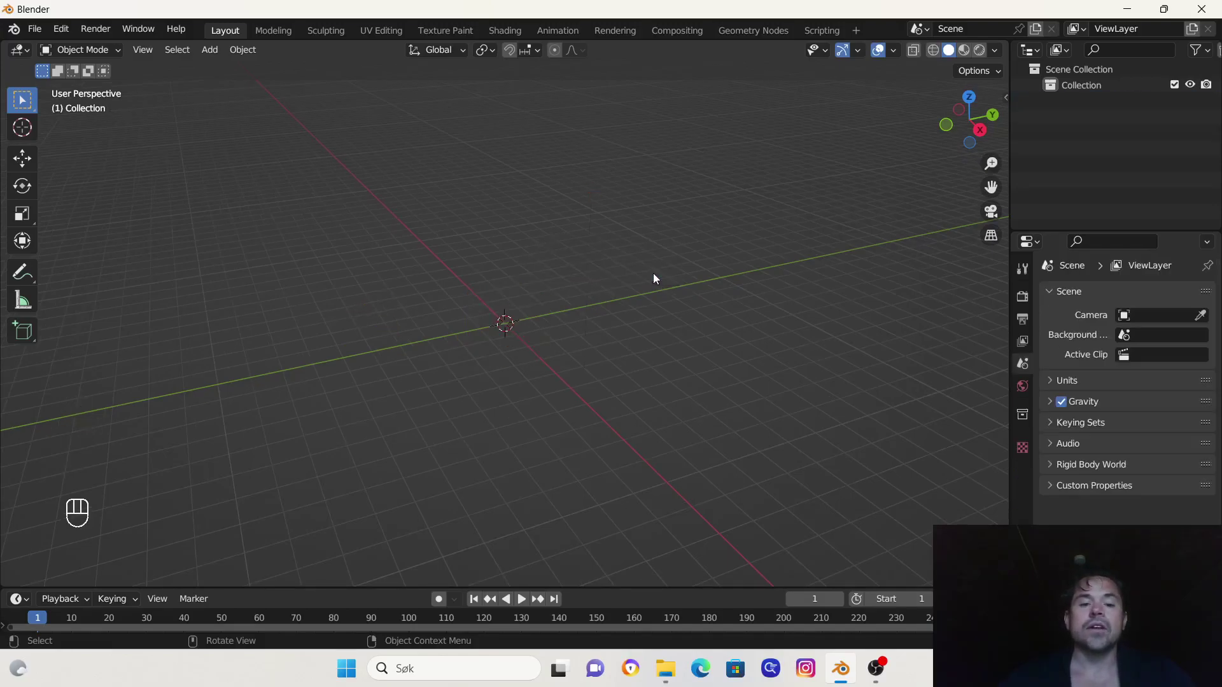
key(KP_7)
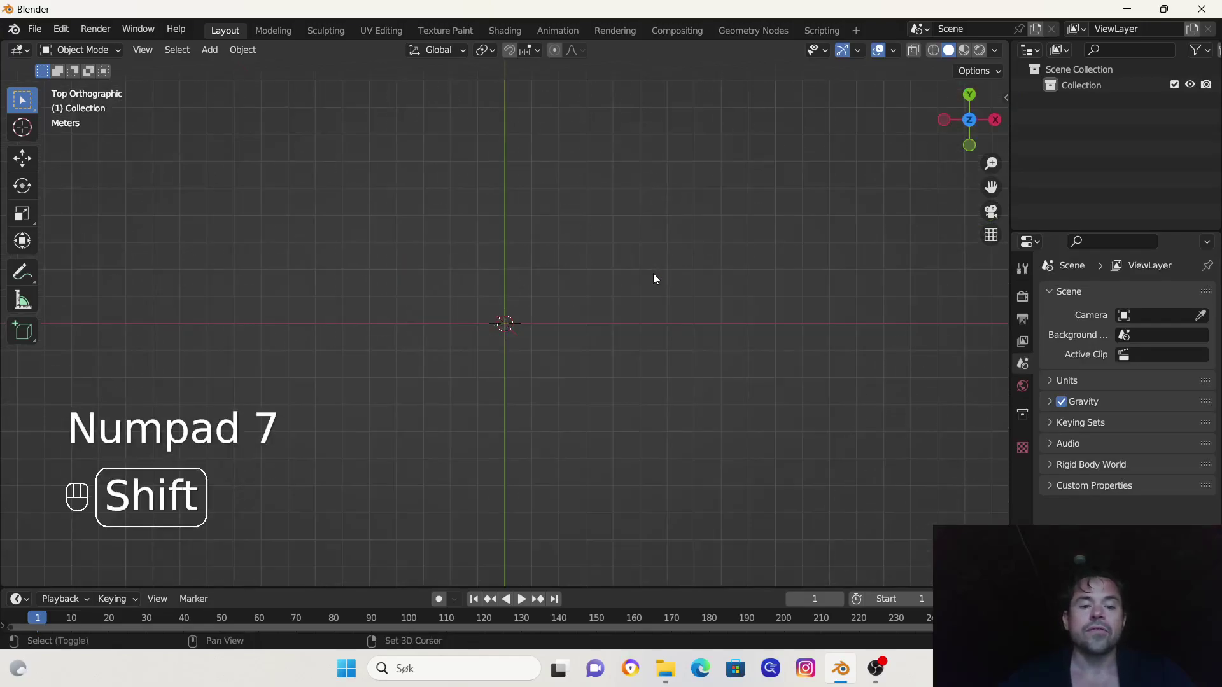
Add a cube, move it left along X about 10 m, and apply its location
key(shift+a)
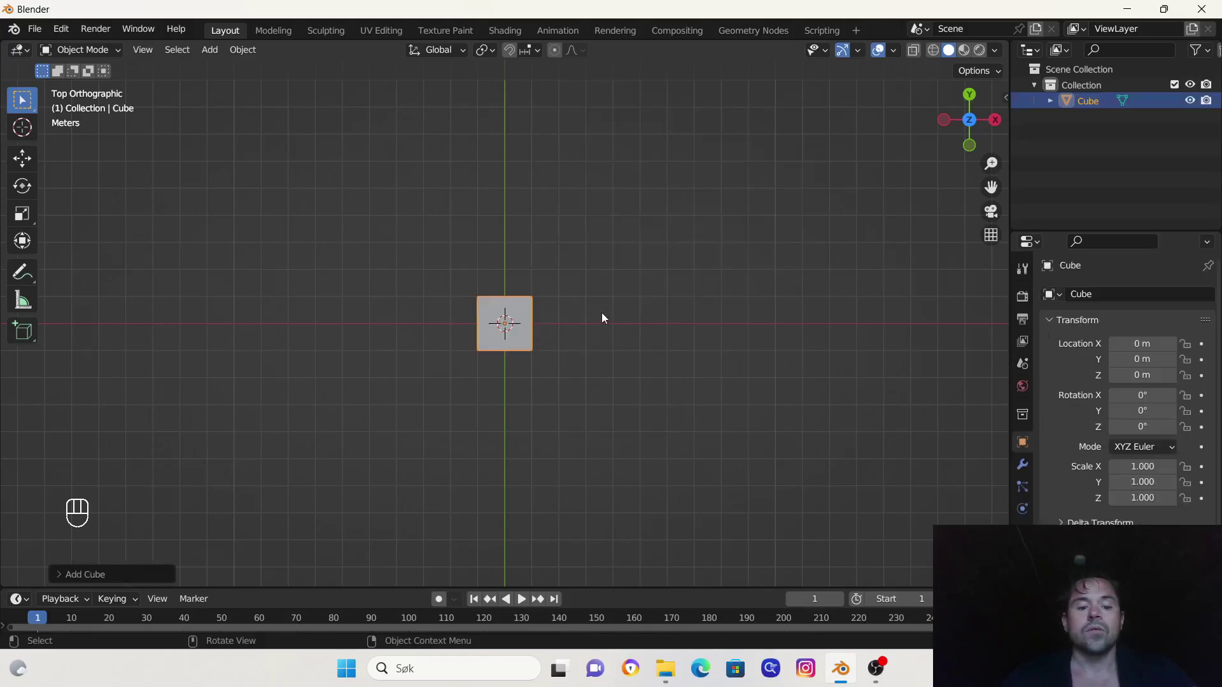
key(g)
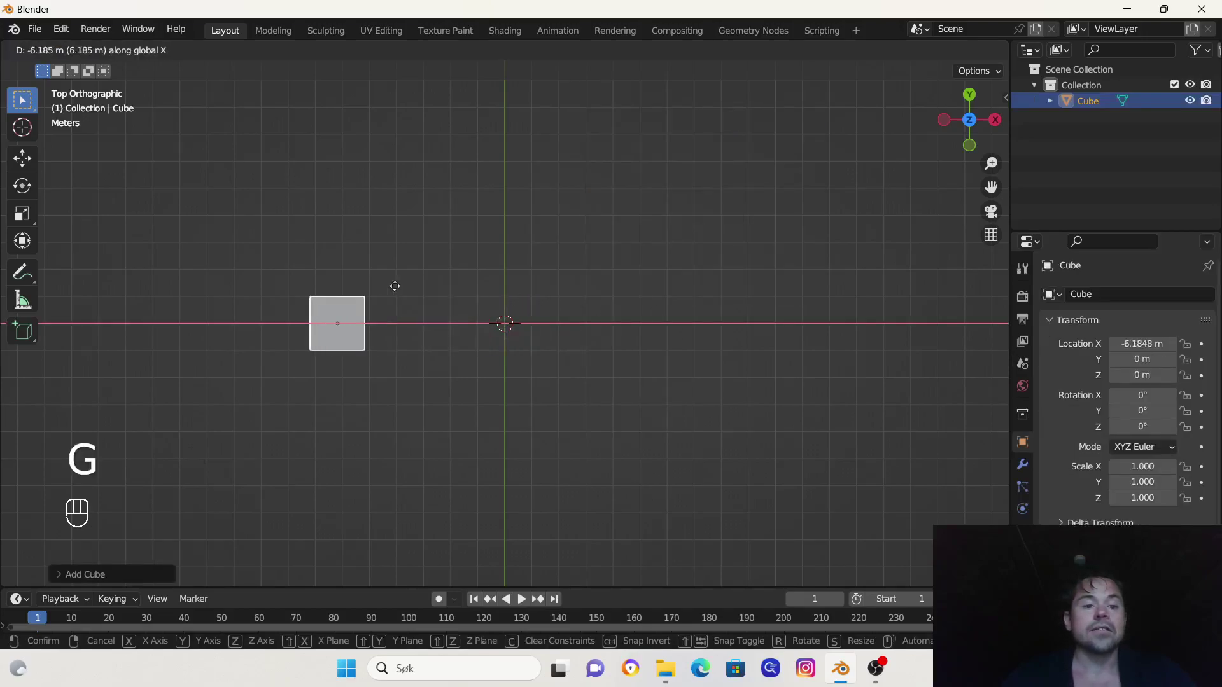
click(596, 401)
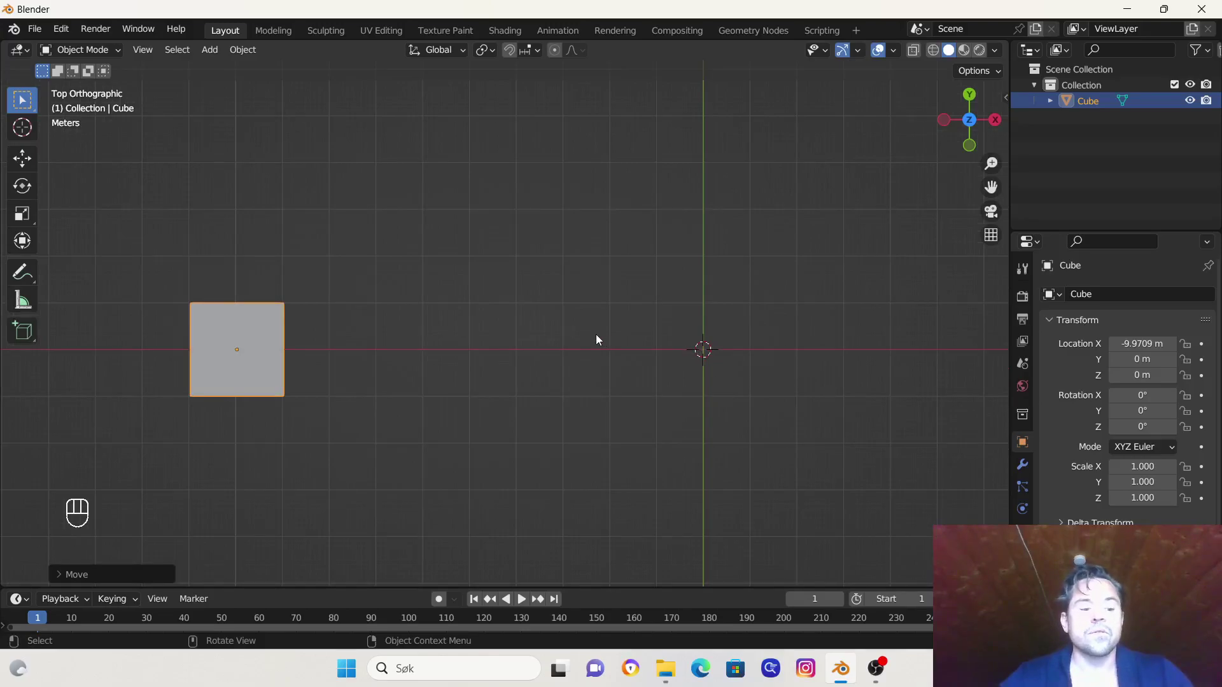
key(ctrl+a)
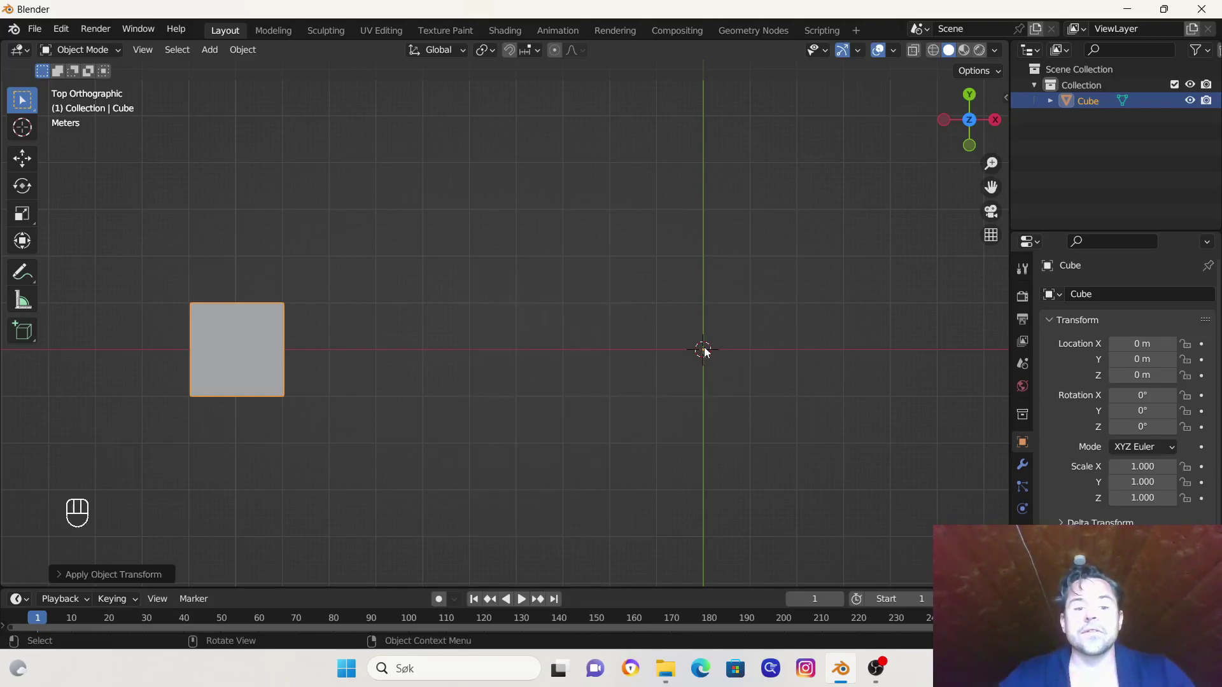
Add a plain-axes empty at the origin, scale it up and apply the scale
key(shift+a)
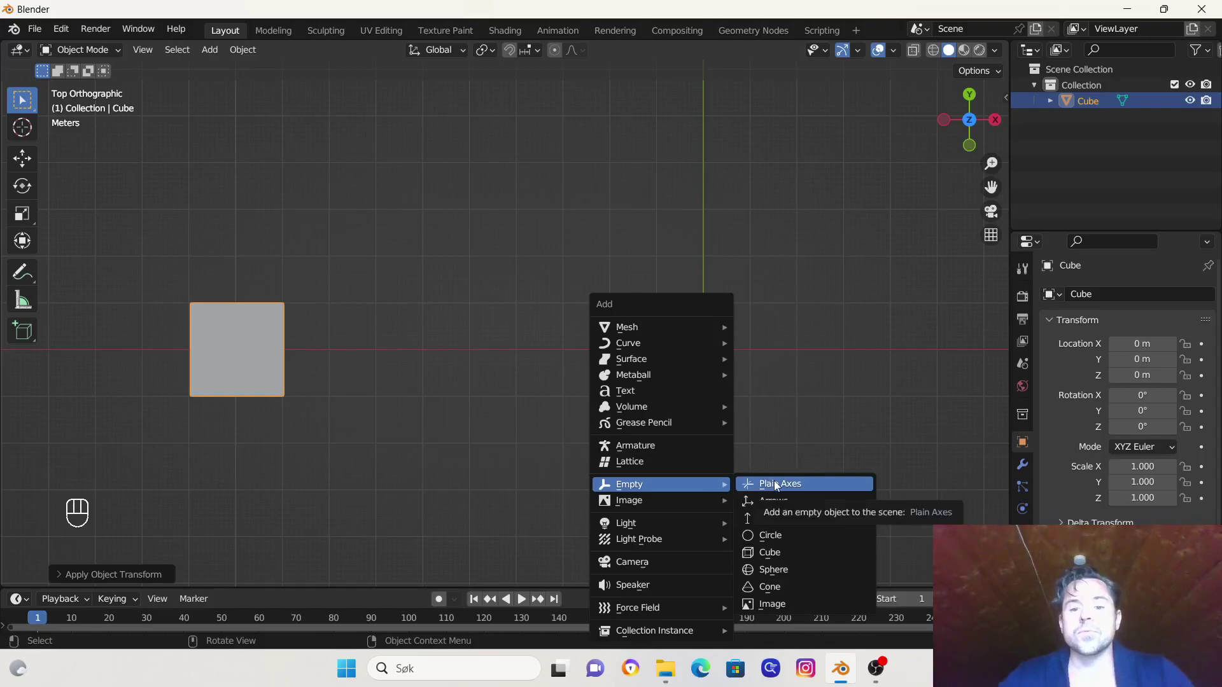
drag(723, 346, 717, 294)
key(s)
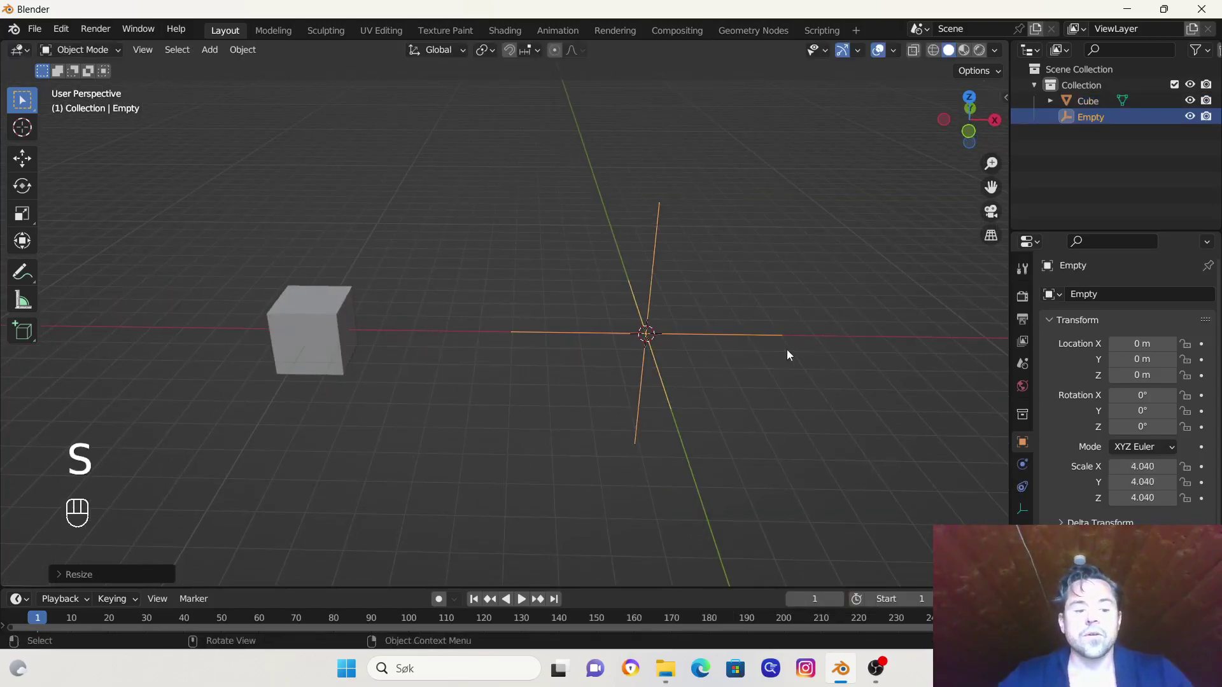
key(ctrl+a)
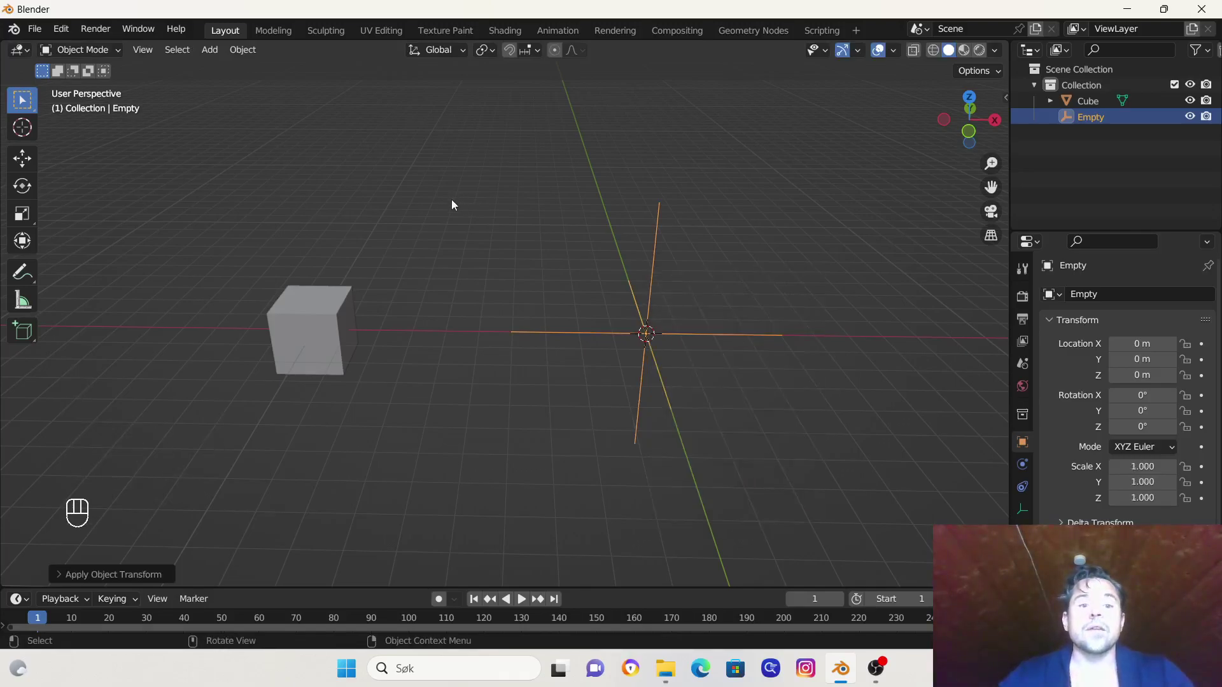
Give the cube an Array modifier with 12 copies, constant and object offset, using the Empty
click(340, 301)
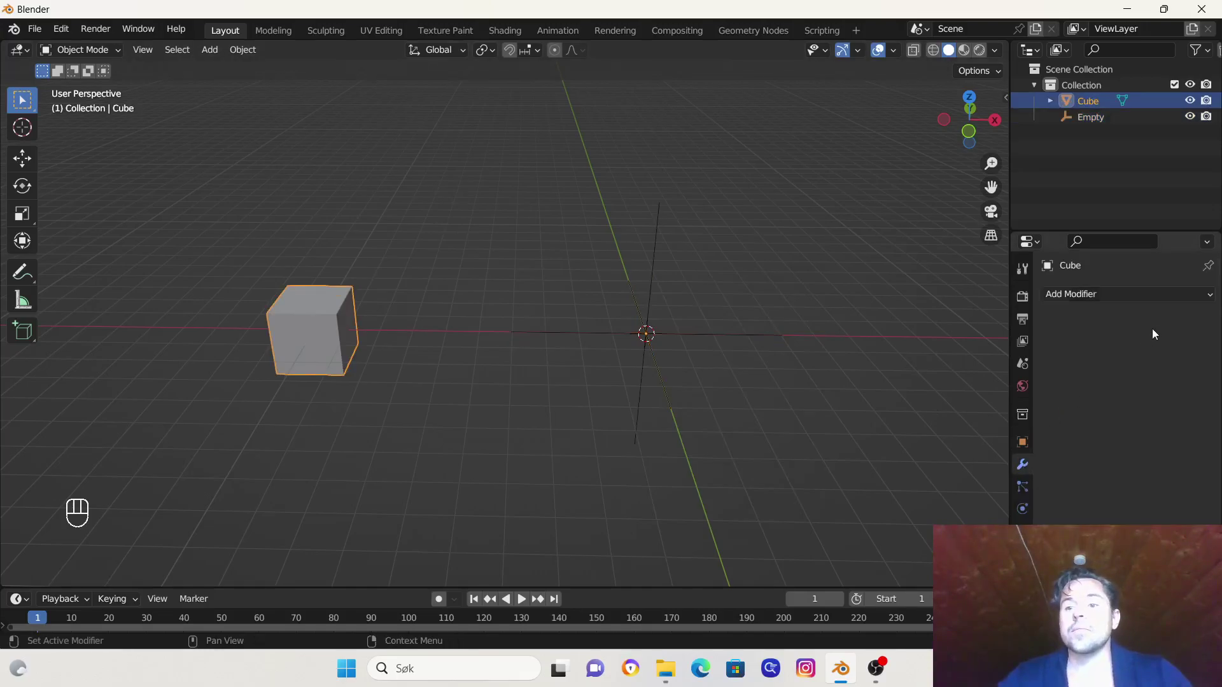
drag(1191, 300, 904, 344)
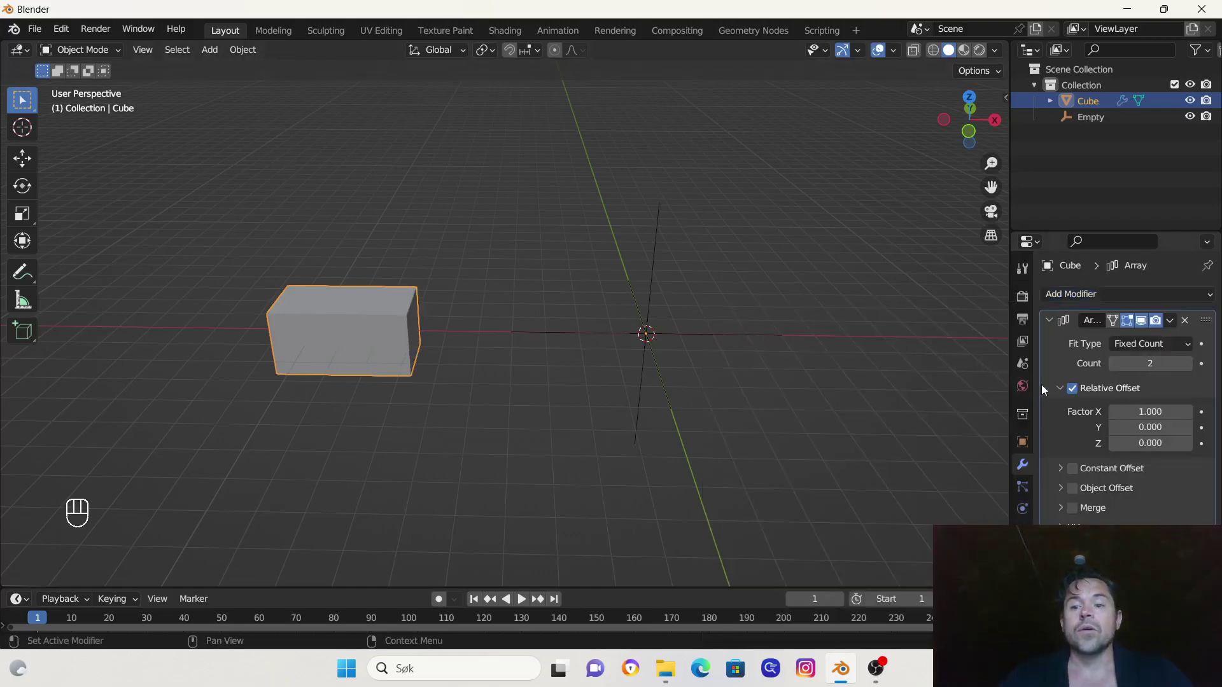
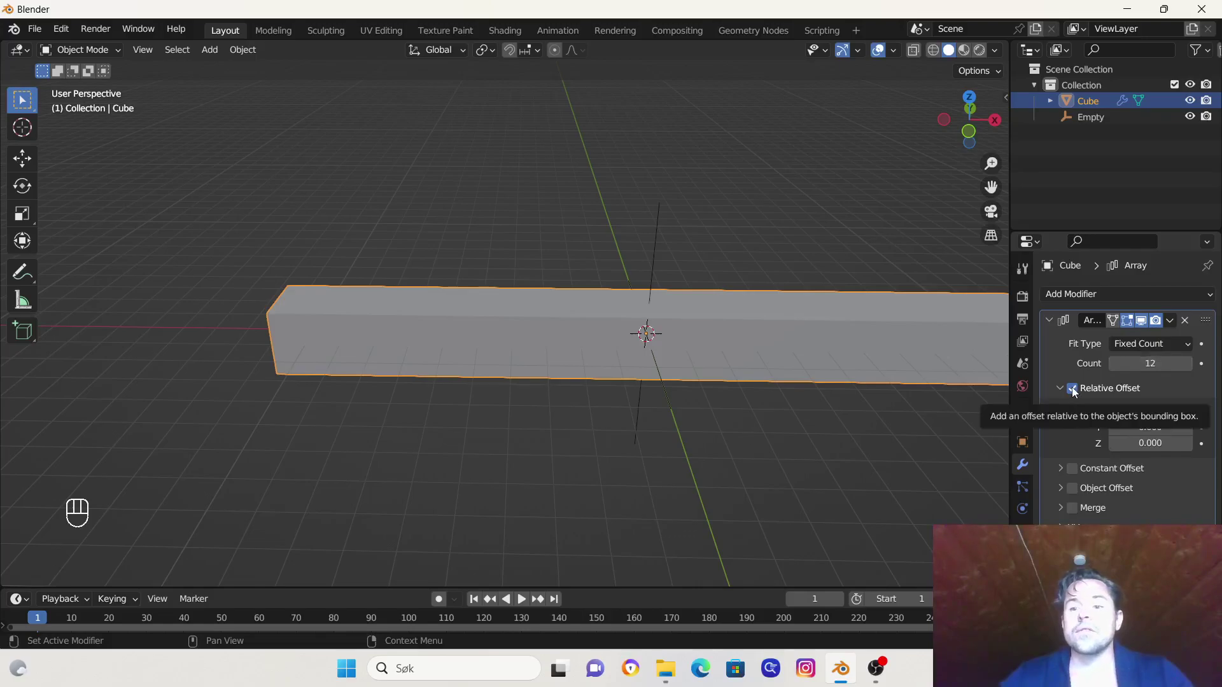
click(1075, 392)
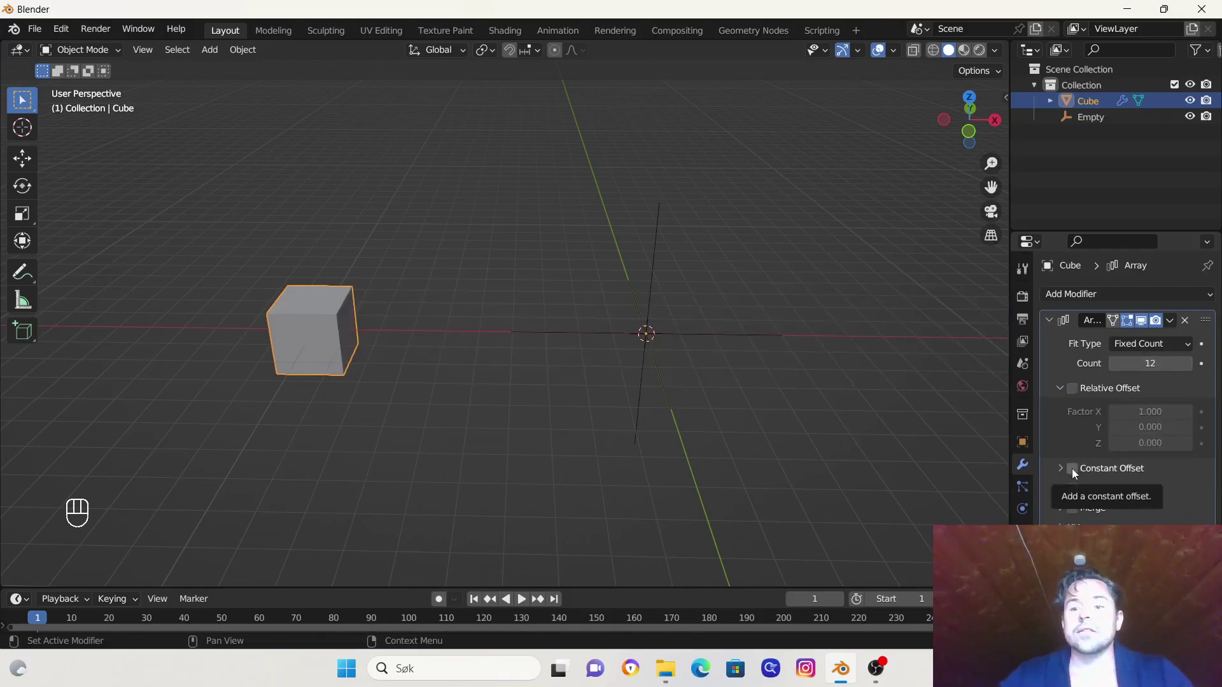
click(1074, 473)
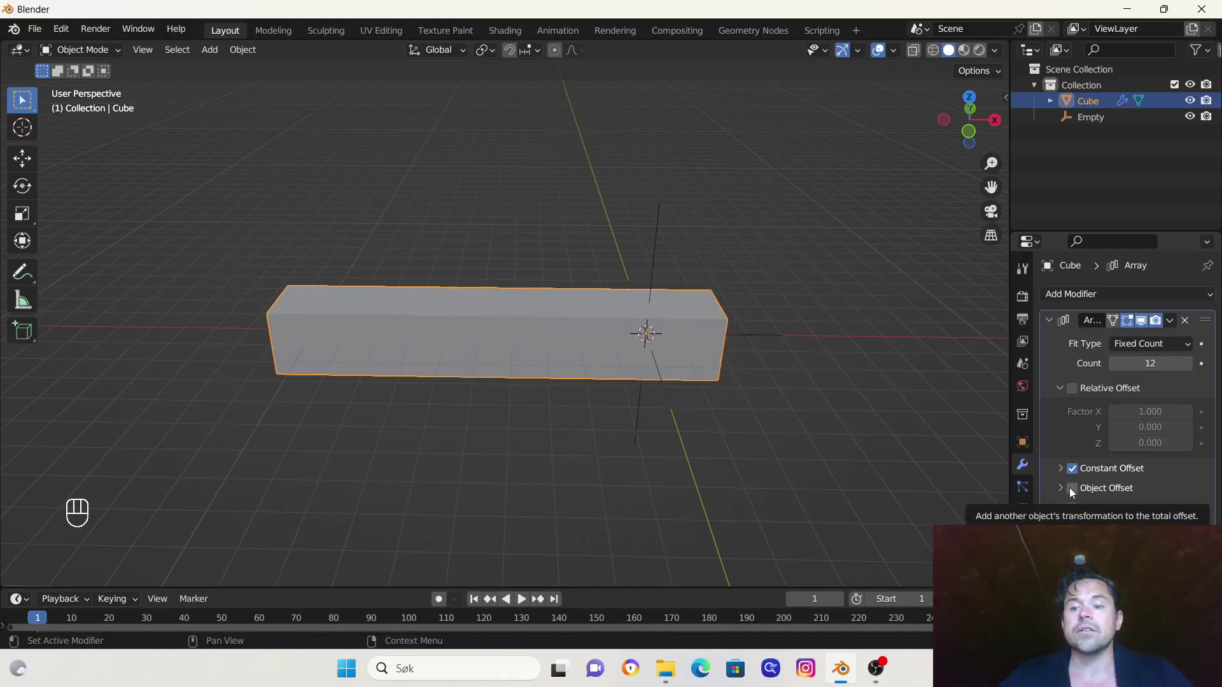
click(1072, 492)
click(1064, 492)
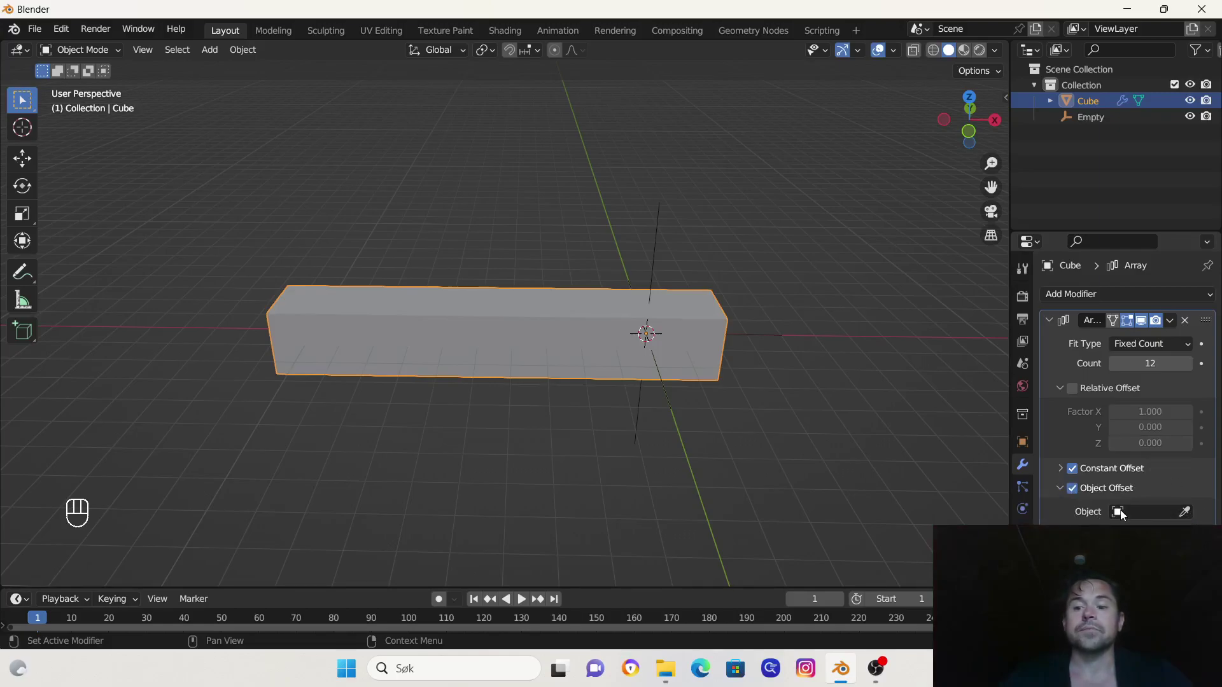
click(1189, 512)
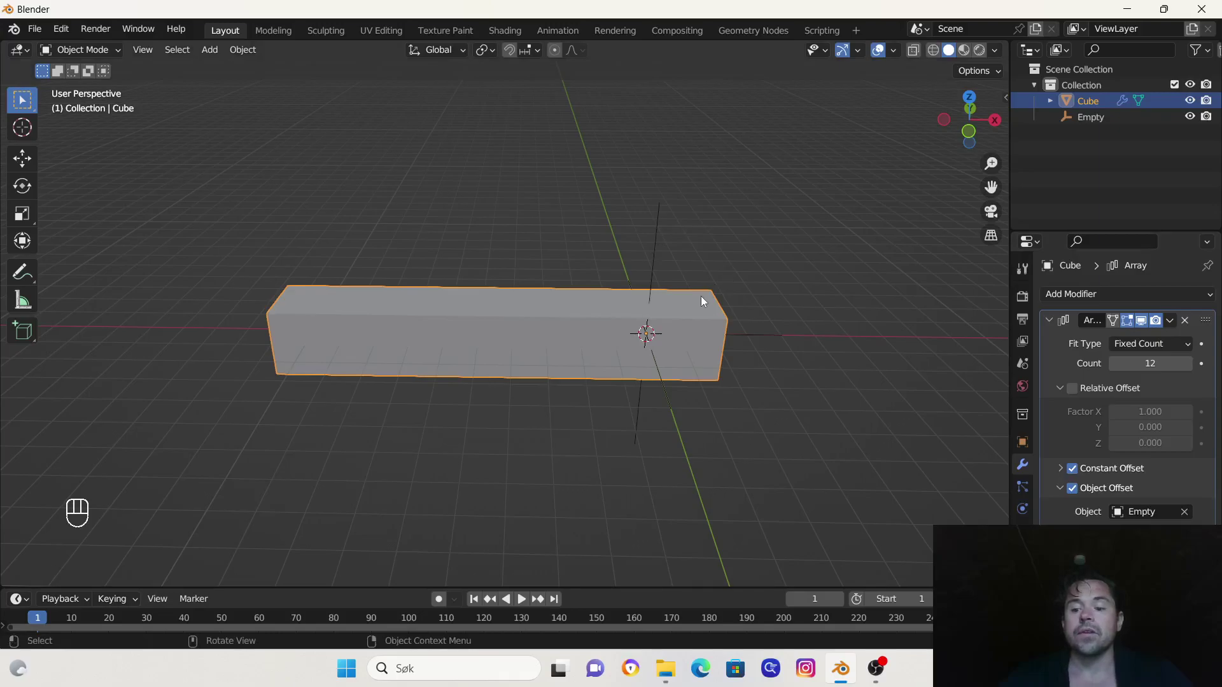
Rotate the Empty 30° around Z so the 12 copies fan into a full circle
key(KP_7)
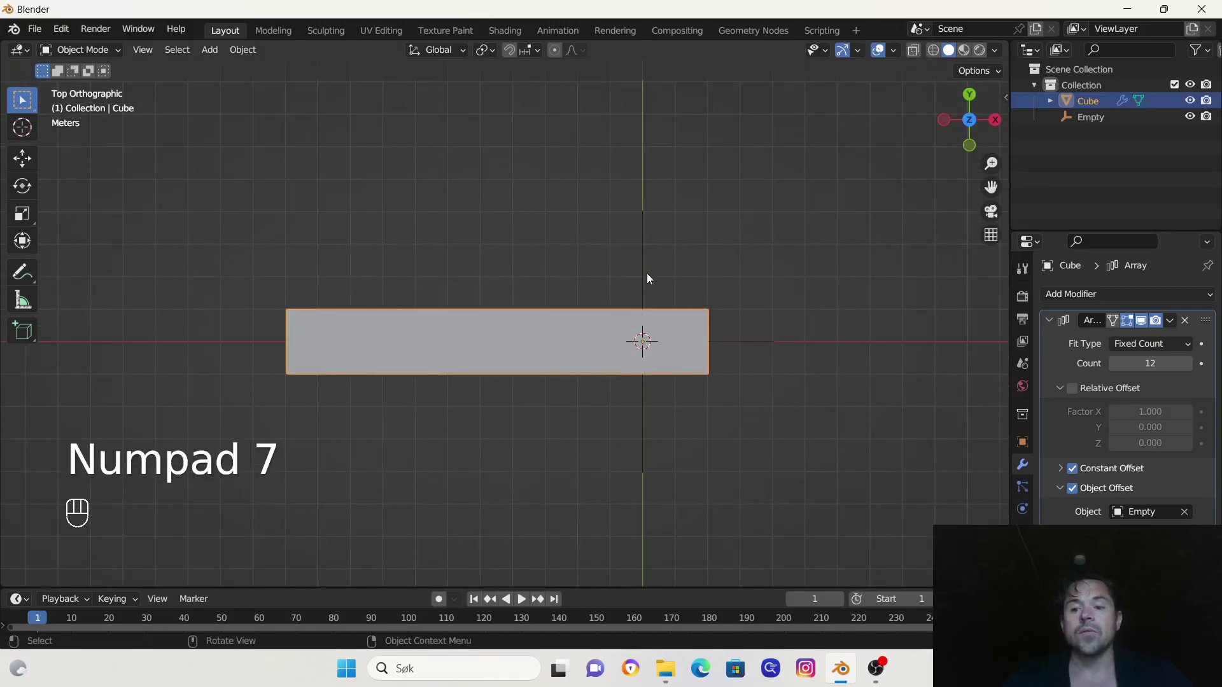
key(r)
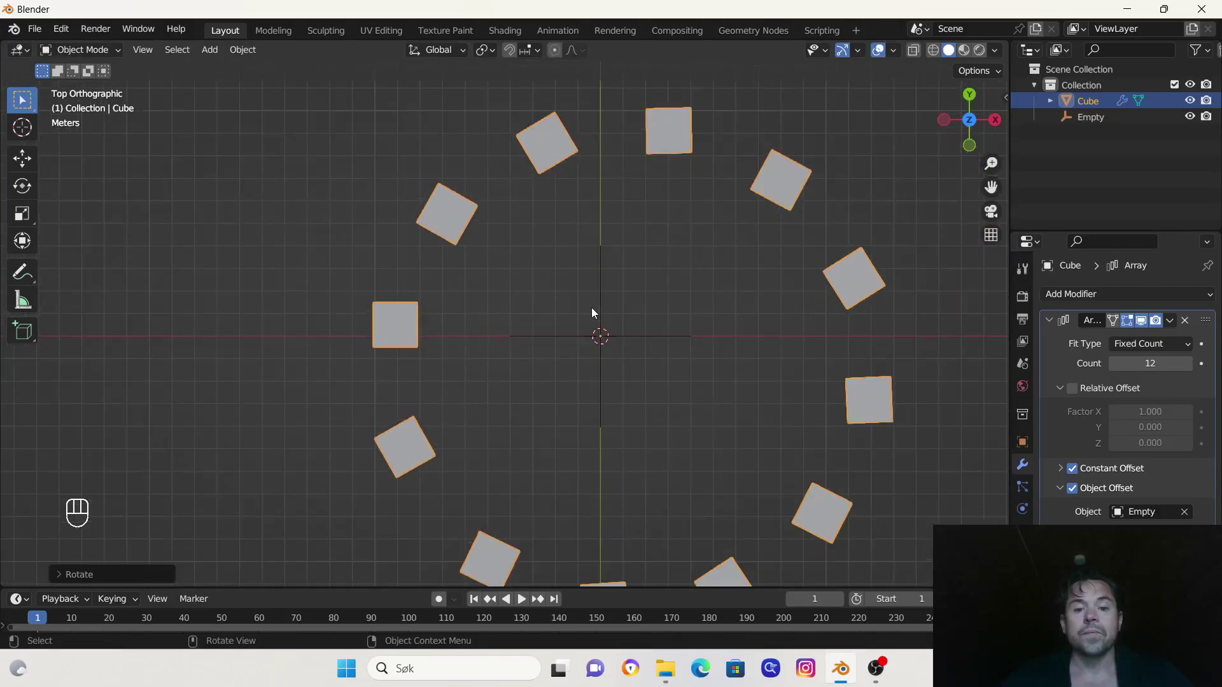
click(585, 348)
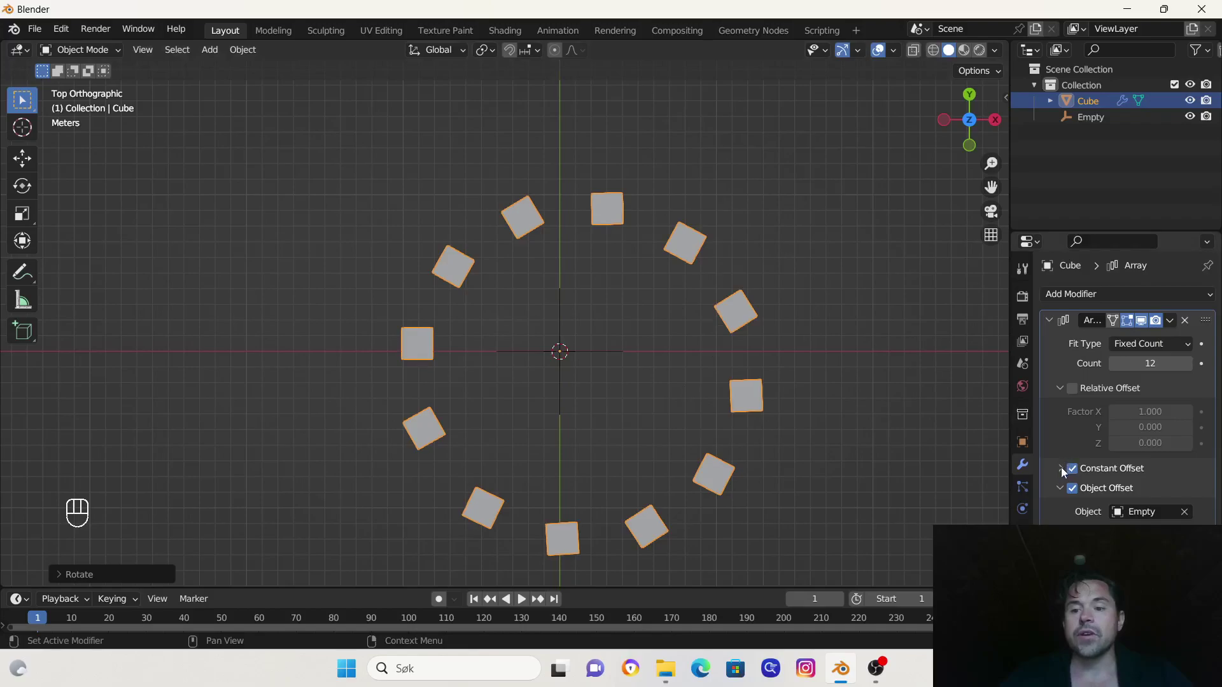
Set Constant Offset X to -0.49 m to tighten the ring, then enter Edit Mode
click(1064, 472)
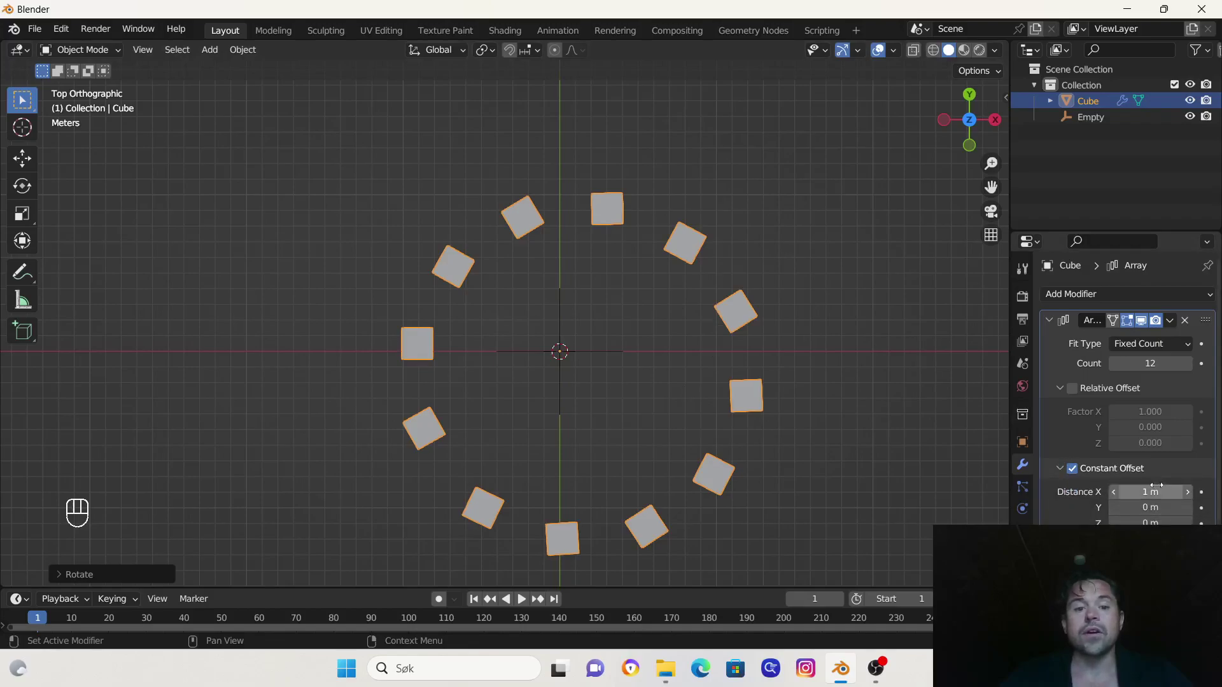
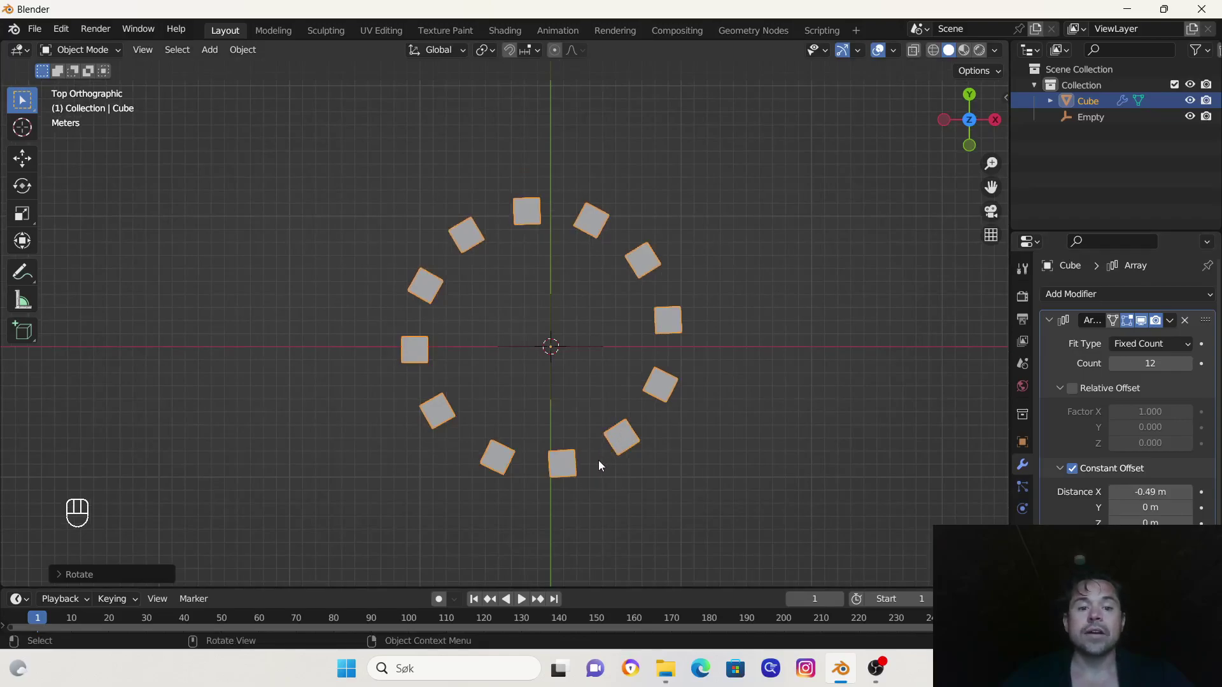
drag(579, 470, 592, 378)
key(Tab)
key(alt+a)
Extrude each cube into a long bar, taper its end and shift vertices along Y to bend the rays
key(3)
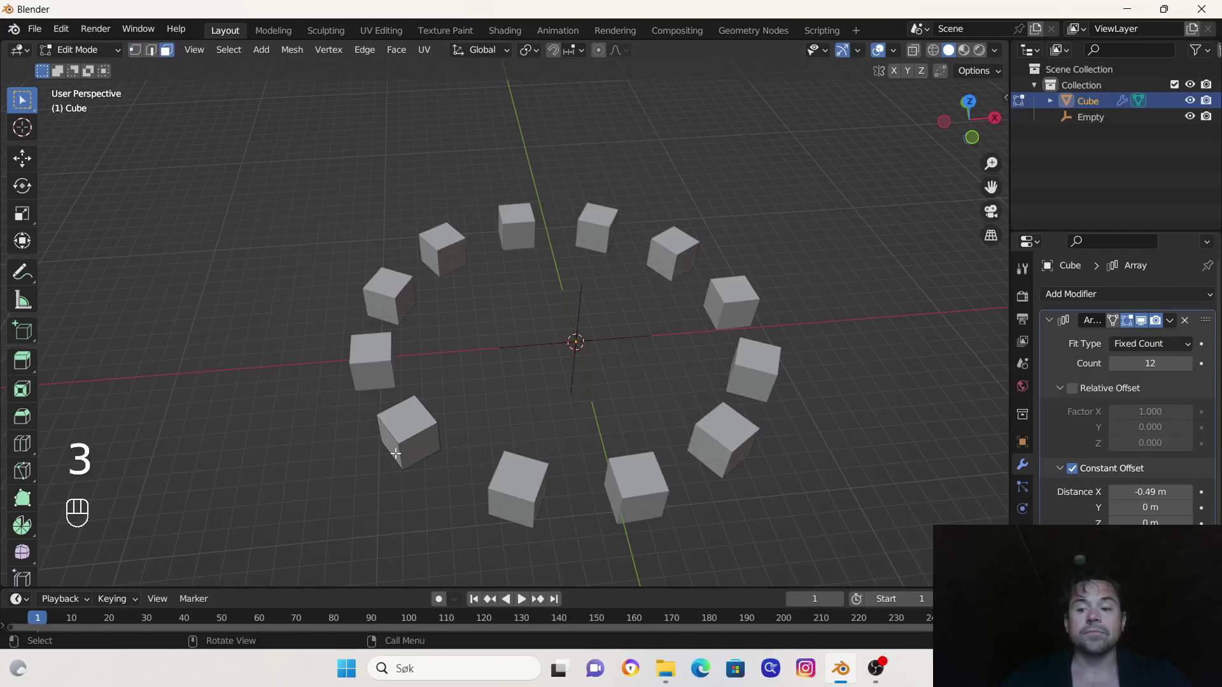
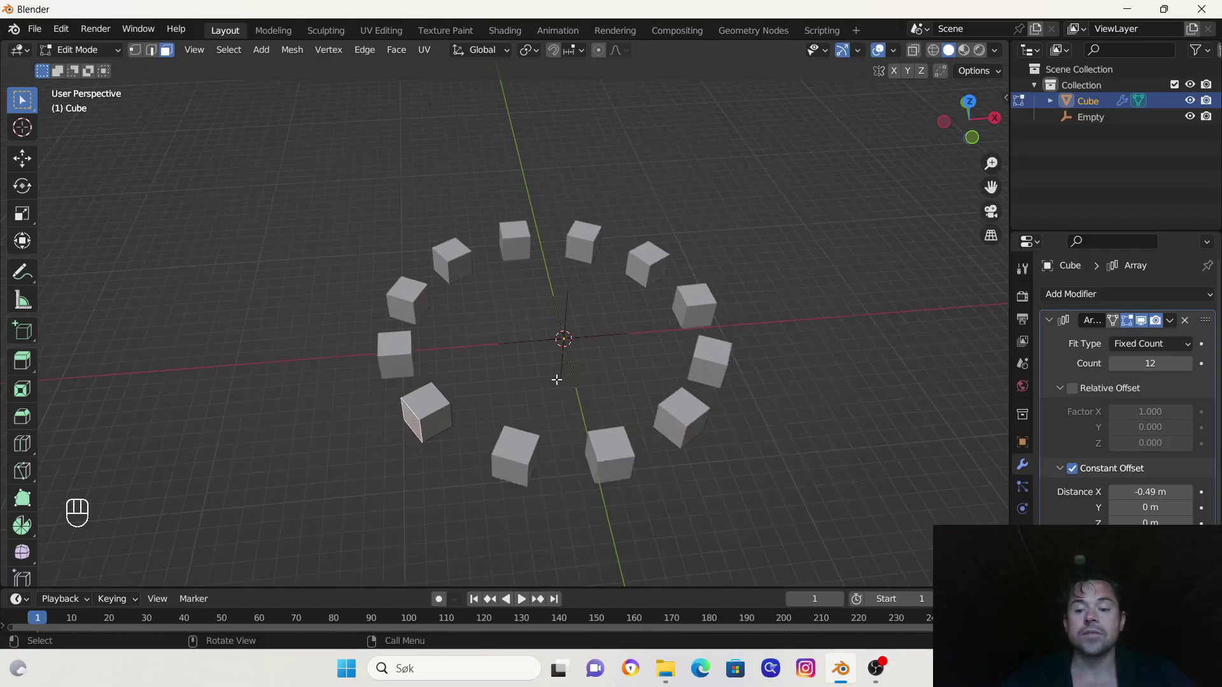
key(KP_7)
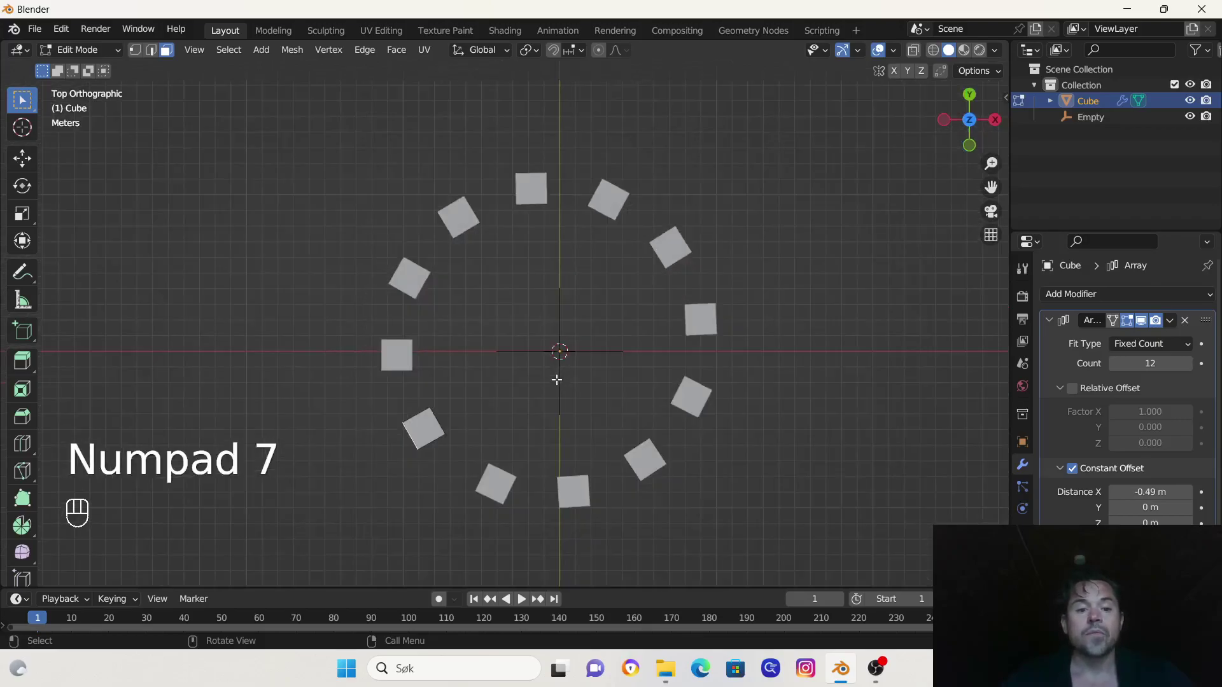
key(e)
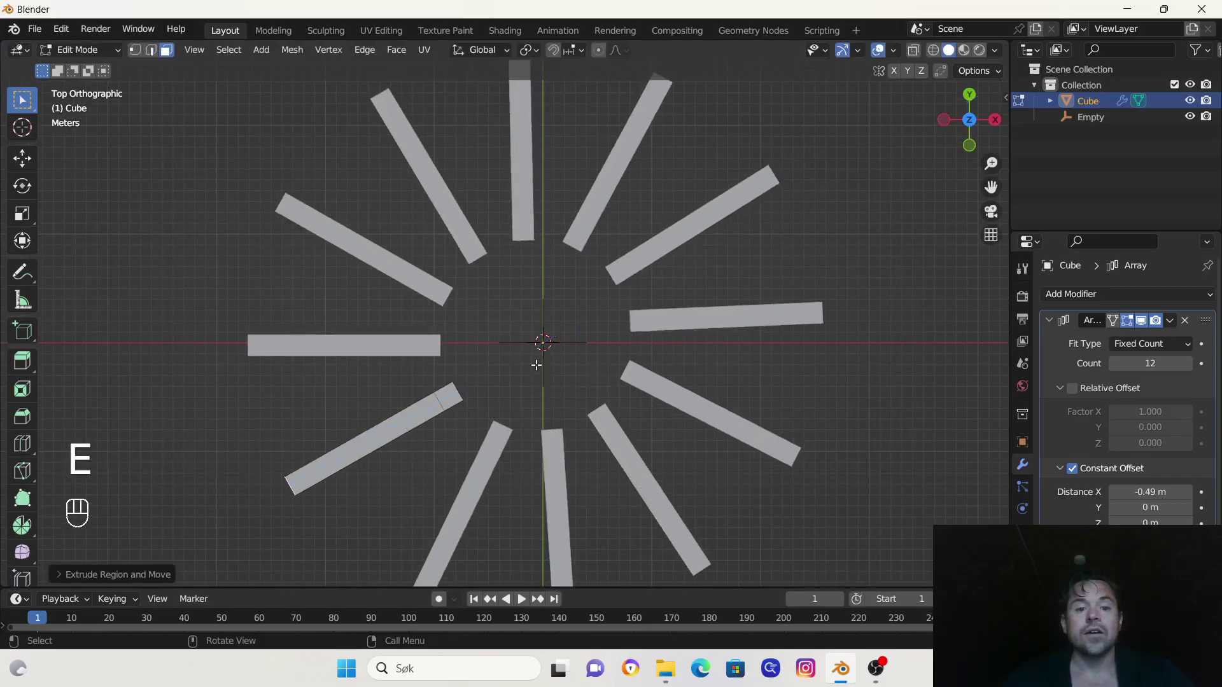
key(s)
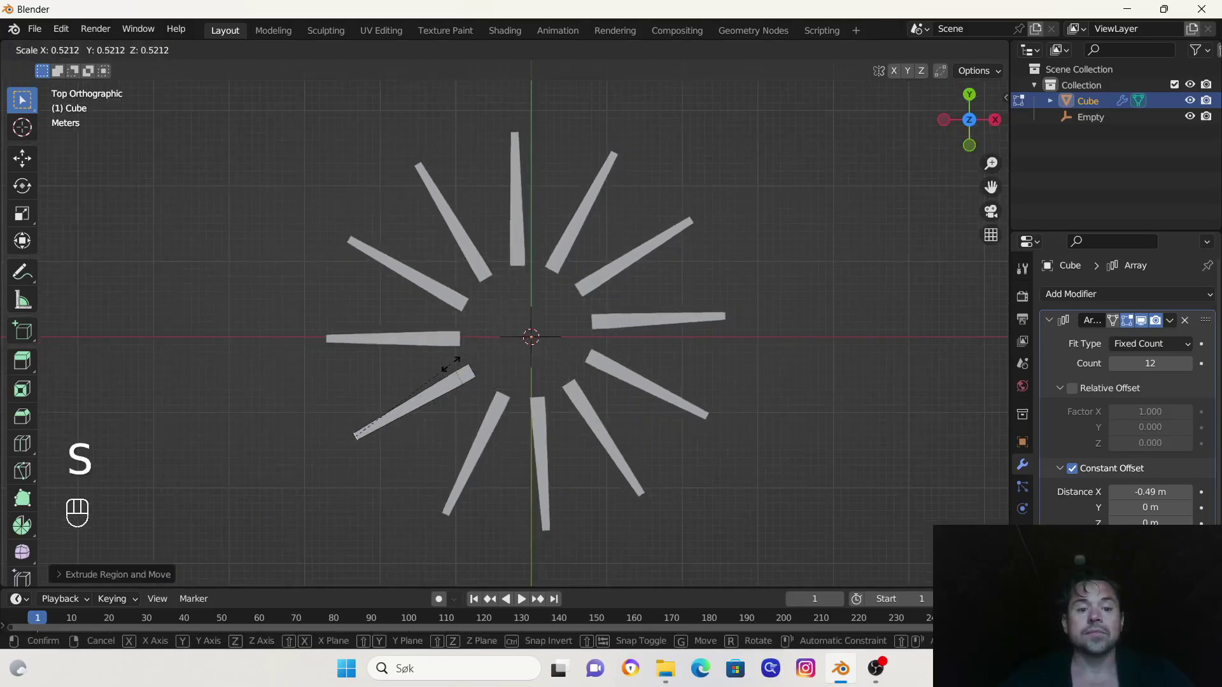
key(g)
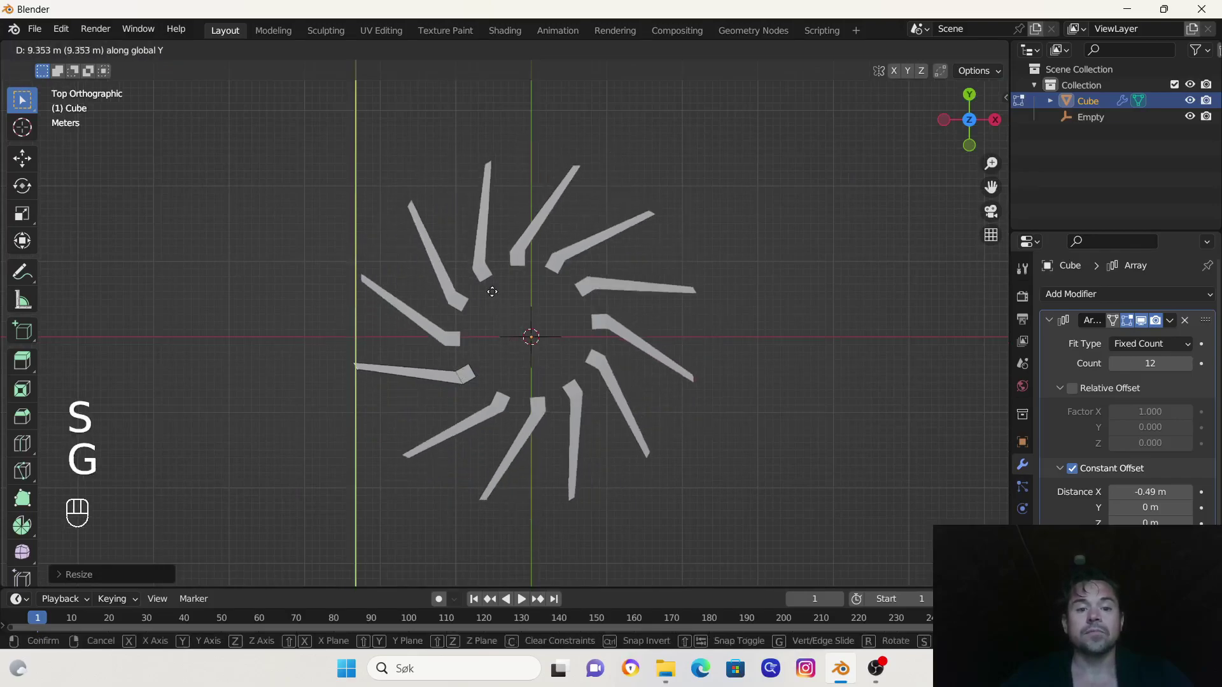